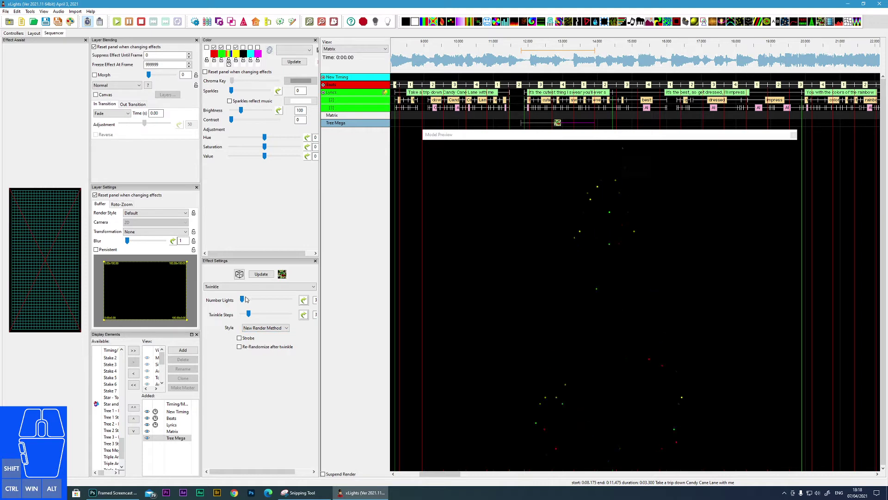
Step: Raise the Twinkle effect's Number Lights and Twinkle Steps sliders so the Tree Mega fills with twinkles
{"action": "left_click_drag", "start_coordinate": [243, 298], "coordinate": [270, 299]}
{"action": "left_click_drag", "start_coordinate": [269, 300], "coordinate": [250, 301]}
{"action": "left_click_drag", "start_coordinate": [250, 314], "coordinate": [273, 314]}
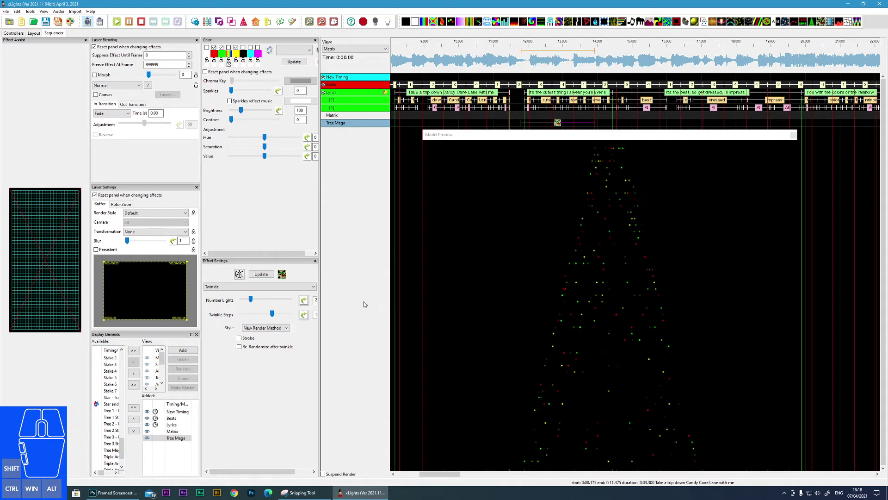
Step: Bring Twinkle Steps down near minimum for a strobing look and push Number Lights higher
{"action": "left_click", "coordinate": [272, 314]}
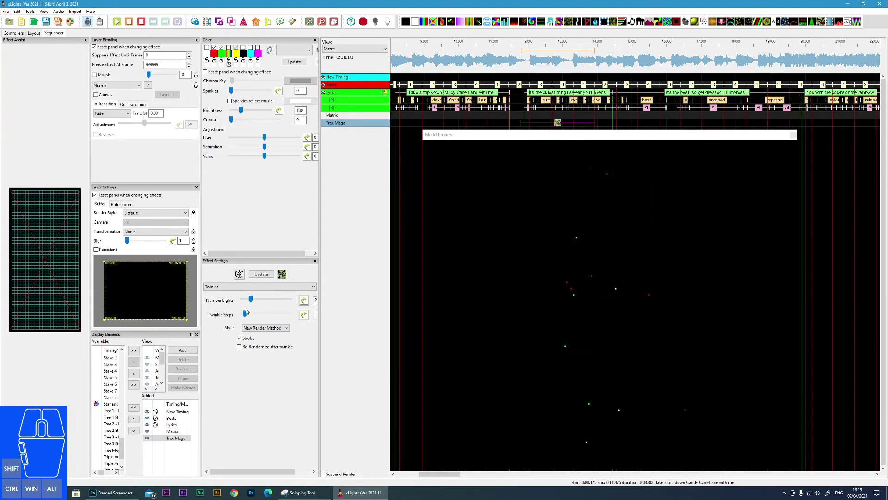
{"action": "left_click_drag", "start_coordinate": [246, 312], "coordinate": [263, 312]}
{"action": "left_click_drag", "start_coordinate": [258, 315], "coordinate": [236, 313]}
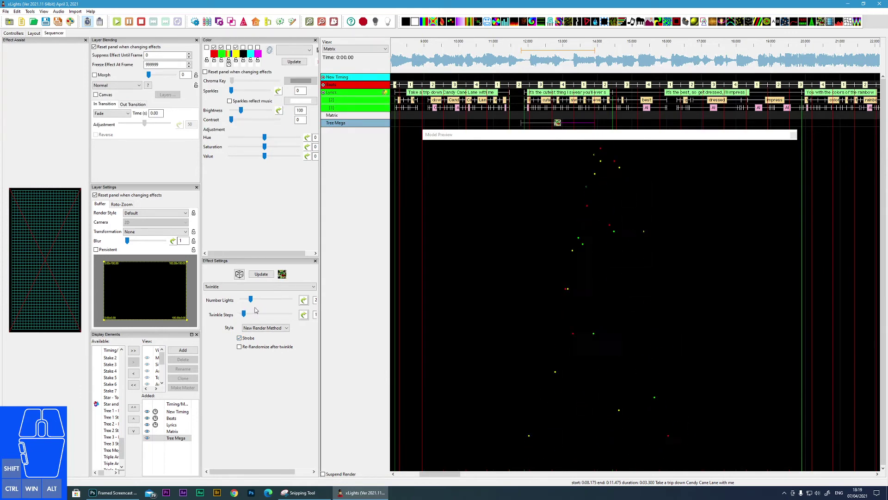
{"action": "left_click_drag", "start_coordinate": [252, 297], "coordinate": [273, 297]}
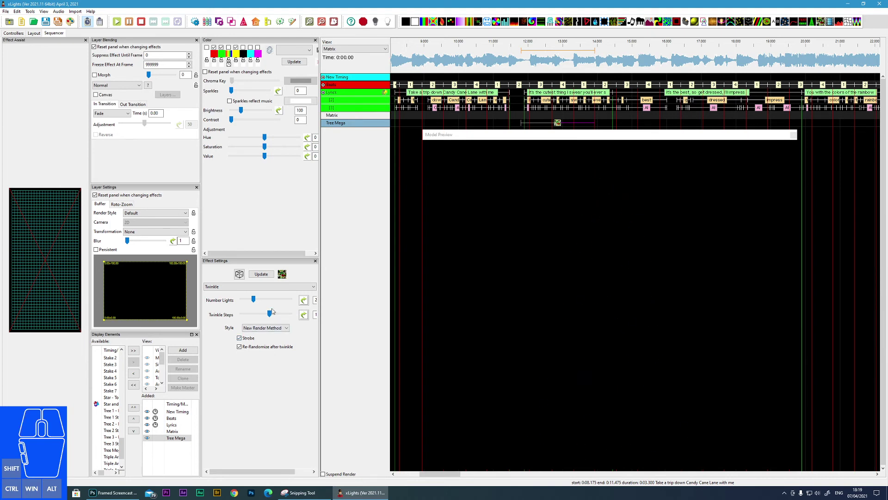
Step: Switch off Strobe so the re-randomizing twinkles run with longer steps
{"action": "left_click", "coordinate": [240, 338]}
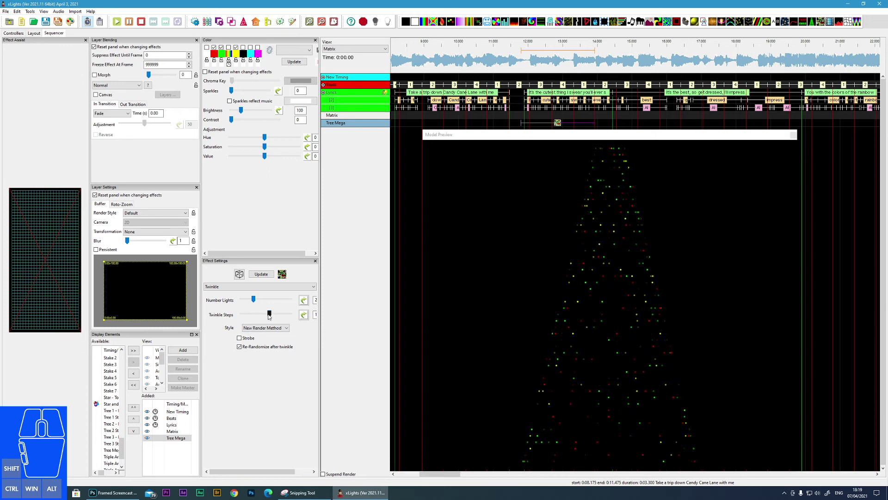